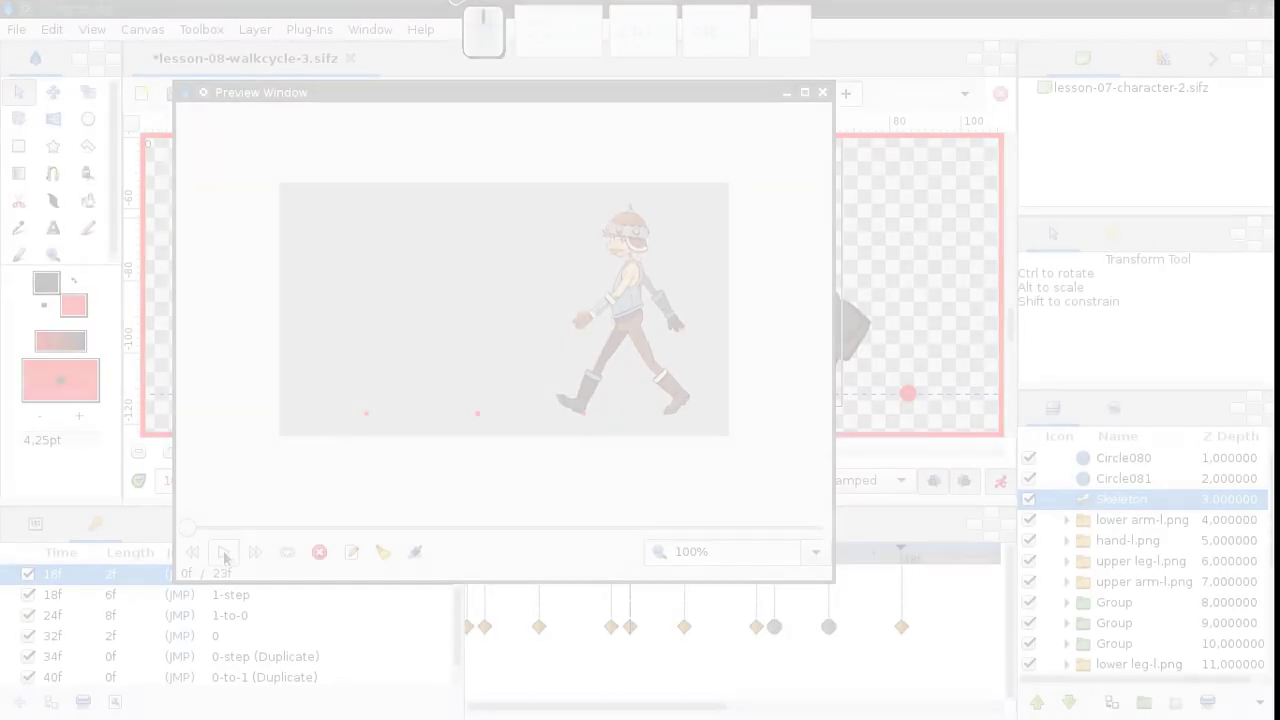
# Play the walk preview to watch the rigged character walk.
pyautogui.click(227, 559)
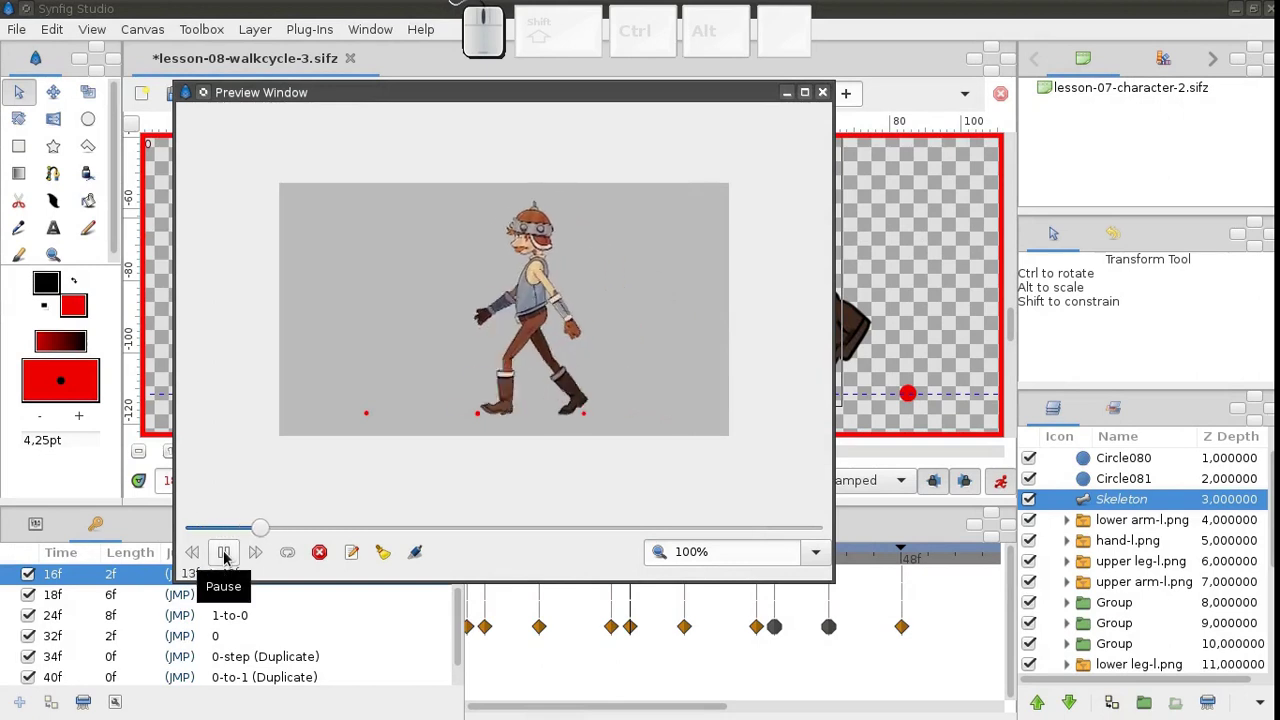
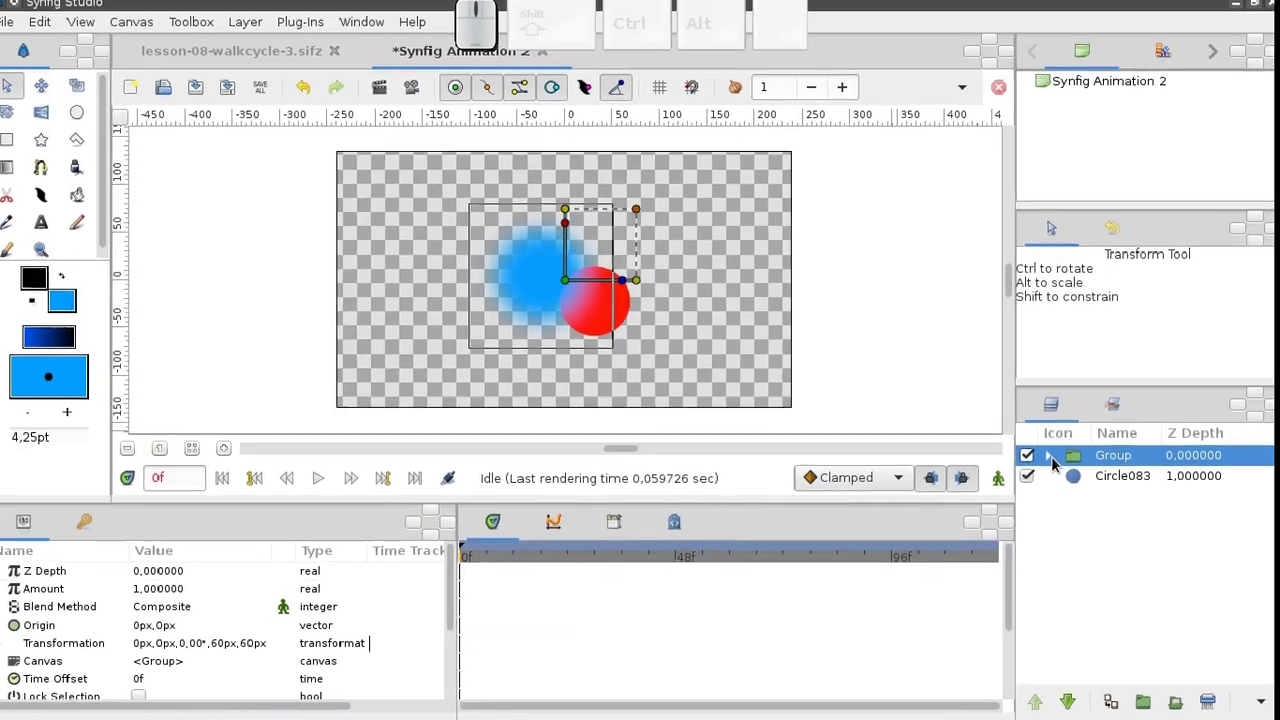
# Show the layer commands for the collapsed Group in the Layers panel.
pyautogui.rightClick(1164, 470)
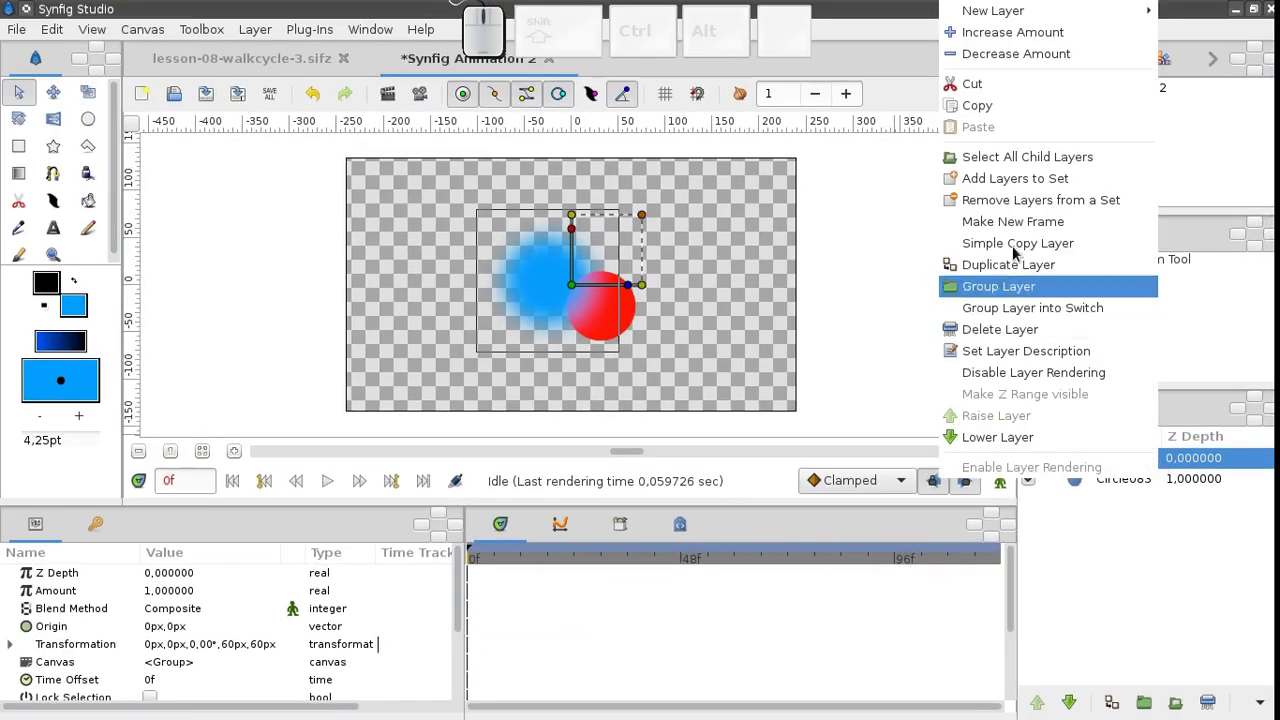
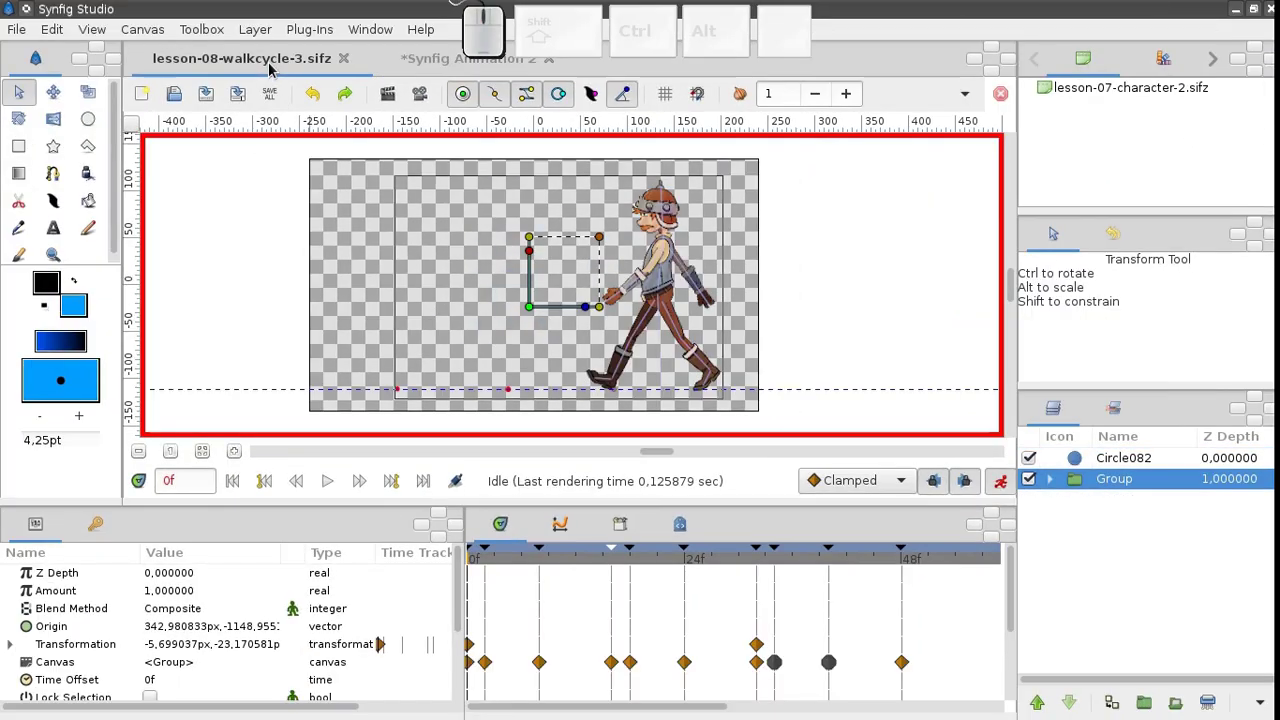
# Add a Time Loop layer with 31f duration above the character Group.
pyautogui.click(1002, 493)
pyautogui.rightClick(1164, 490)
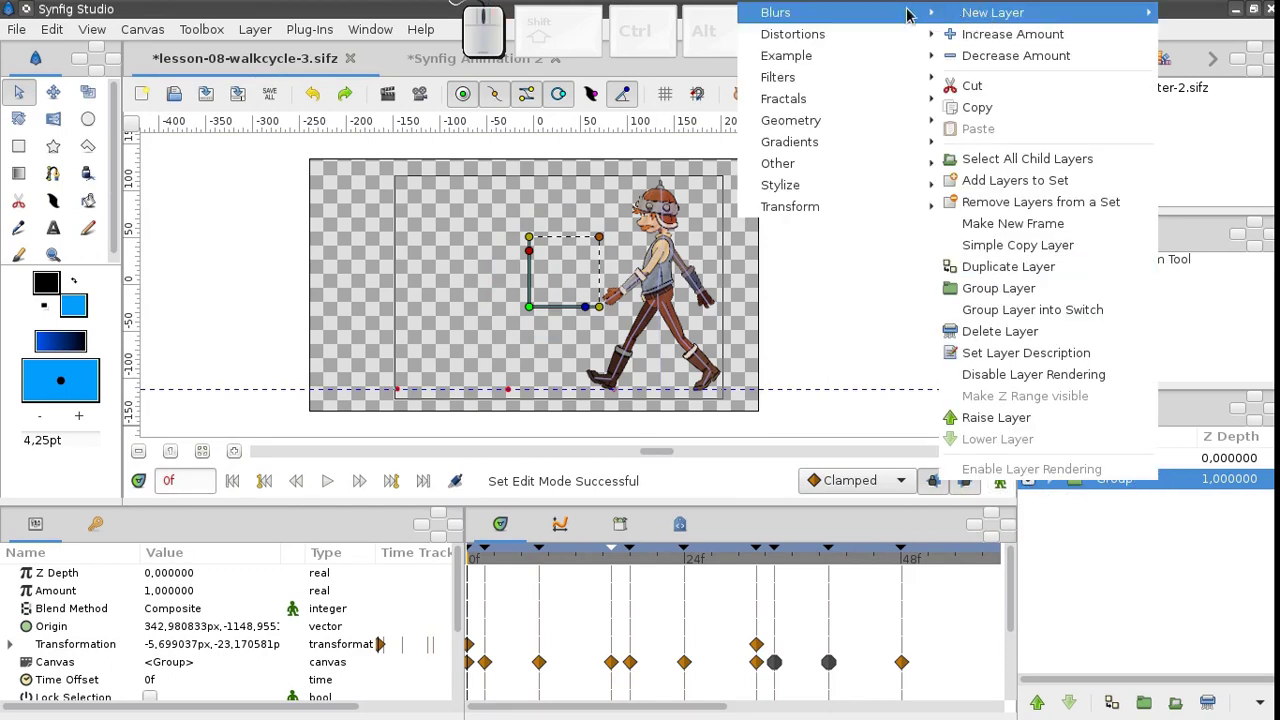
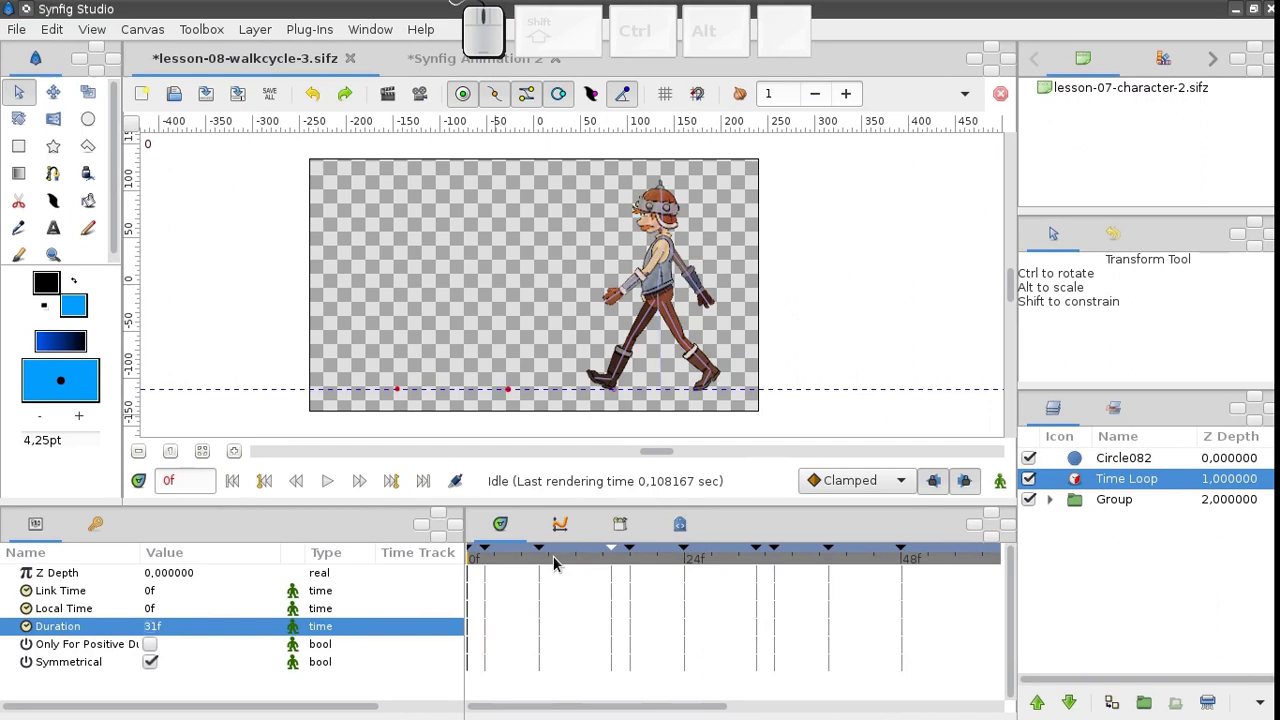
pyautogui.scroll(-3)
# Render a preview of the looping walk via File > Preview.
pyautogui.click(423, 98)
pyautogui.click(729, 475)
# Pause and scrub the looping walk preview, then close the preview window.
pyautogui.click(239, 567)
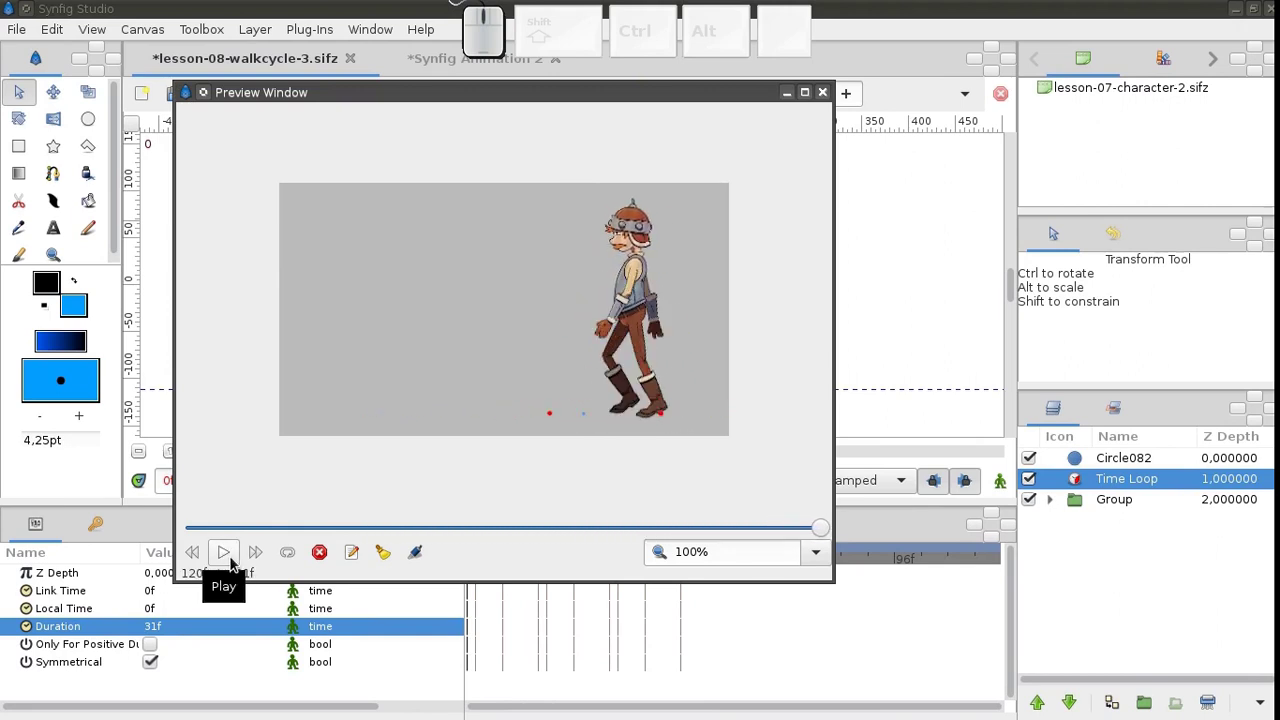
pyautogui.click(817, 539)
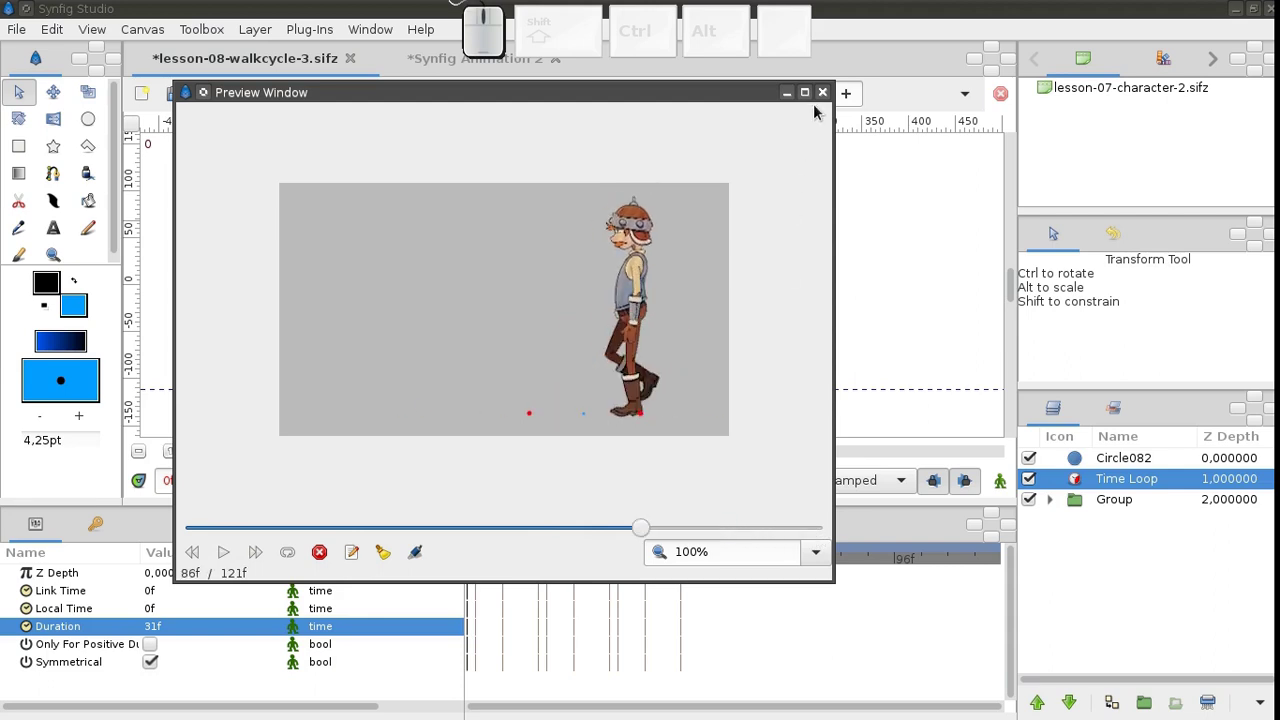
pyautogui.click(821, 102)
# Hide Circle082 and the Group's three helper circles so only the character shows.
pyautogui.click(1066, 467)
pyautogui.click(1031, 464)
pyautogui.click(1051, 511)
pyautogui.click(1031, 526)
pyautogui.click(1030, 550)
pyautogui.click(1030, 570)
pyautogui.click(1078, 508)
pyautogui.click(1057, 504)
pyautogui.click(210, 102)
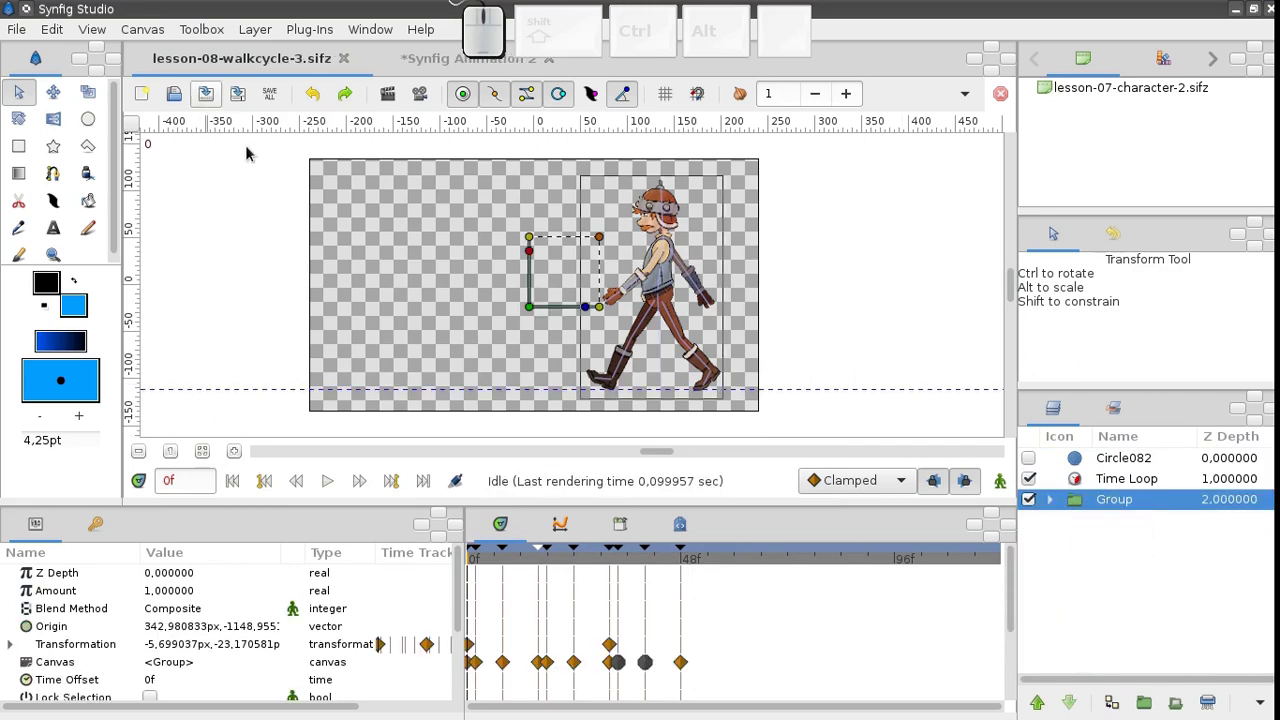